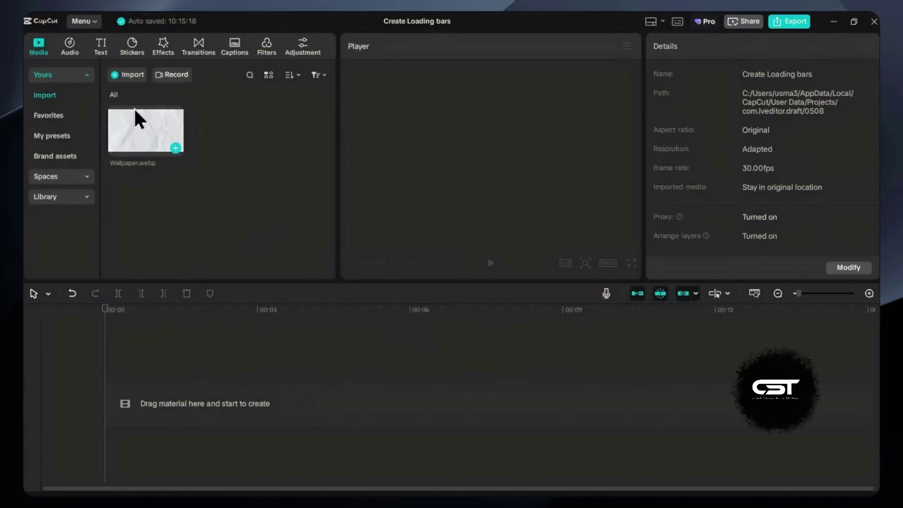
Put the wallpaper on the timeline and add a default text clip about one second in
{"action": "left_click_drag", "start_coordinate": [177, 153], "coordinate": [258, 389]}
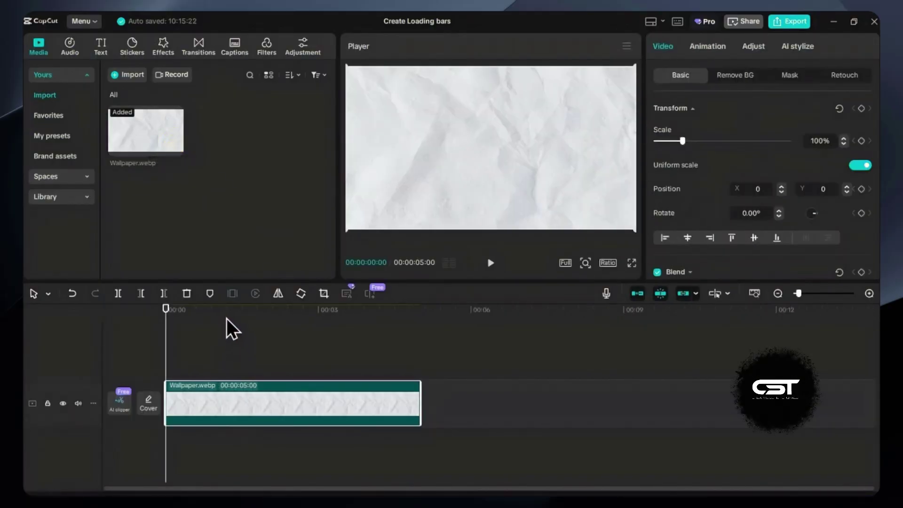
{"action": "left_click", "coordinate": [231, 318]}
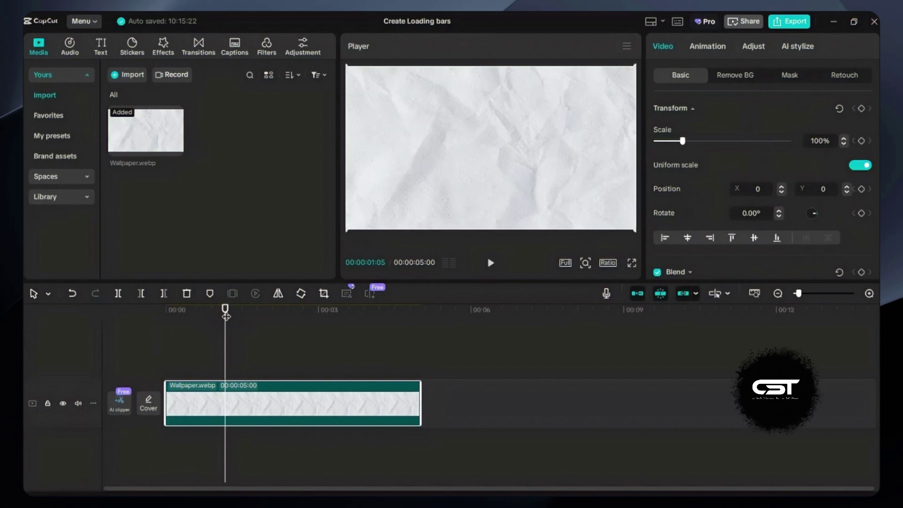
{"action": "left_click_drag", "start_coordinate": [104, 50], "coordinate": [162, 129]}
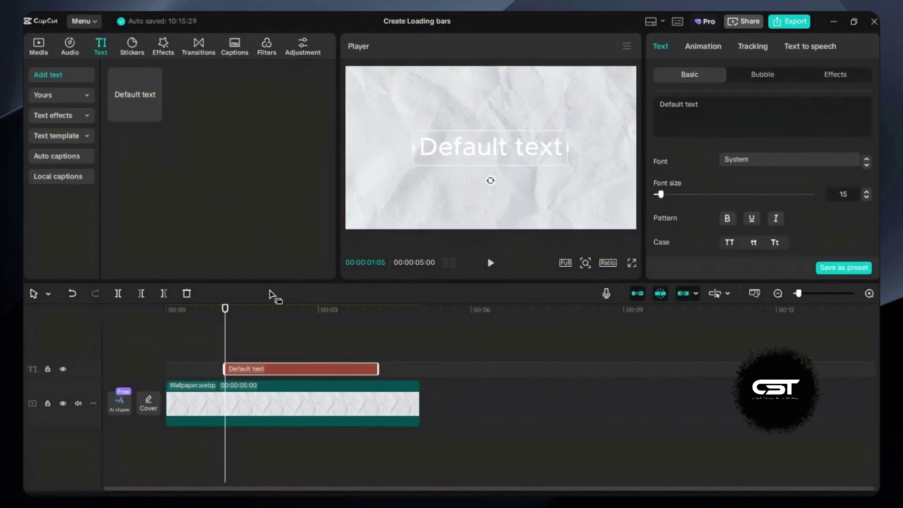
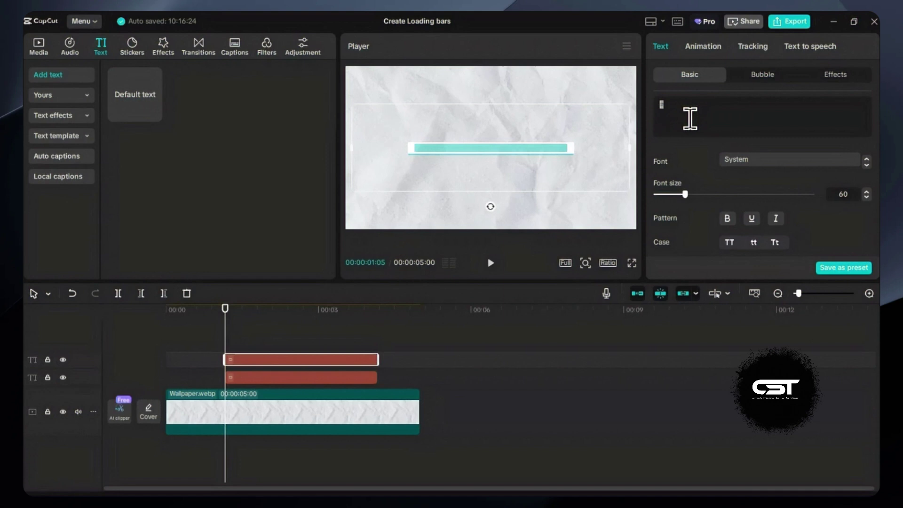
Replace the top text with a solid rectangle symbol from the Windows symbol picker
{"action": "key", "text": "super+;"}
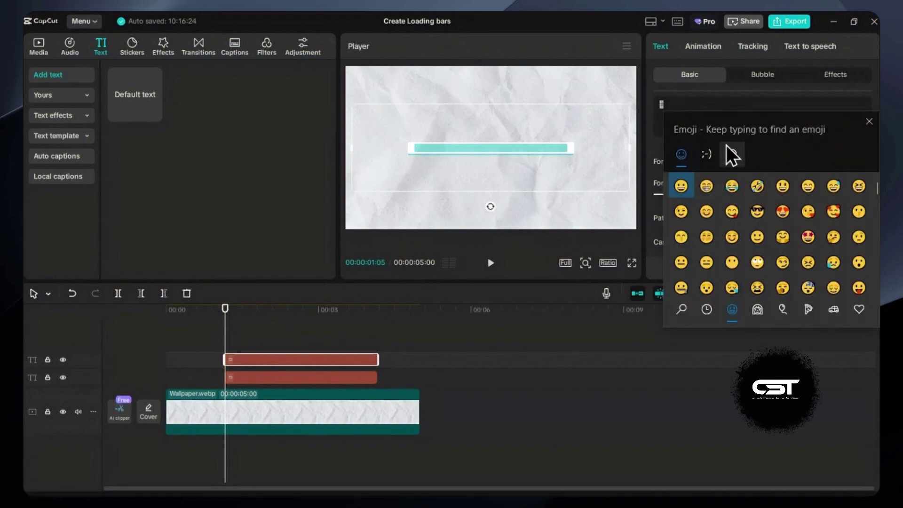
{"action": "left_click", "coordinate": [733, 156]}
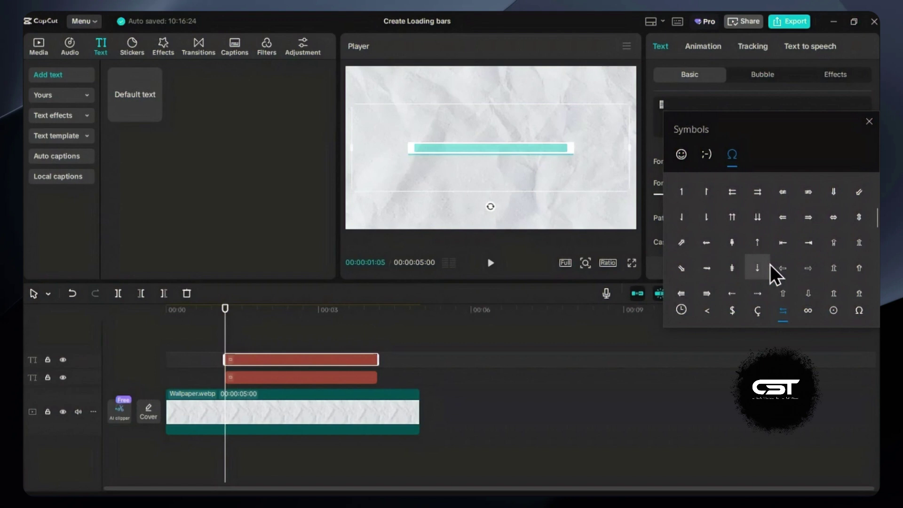
{"action": "left_click", "coordinate": [712, 263]}
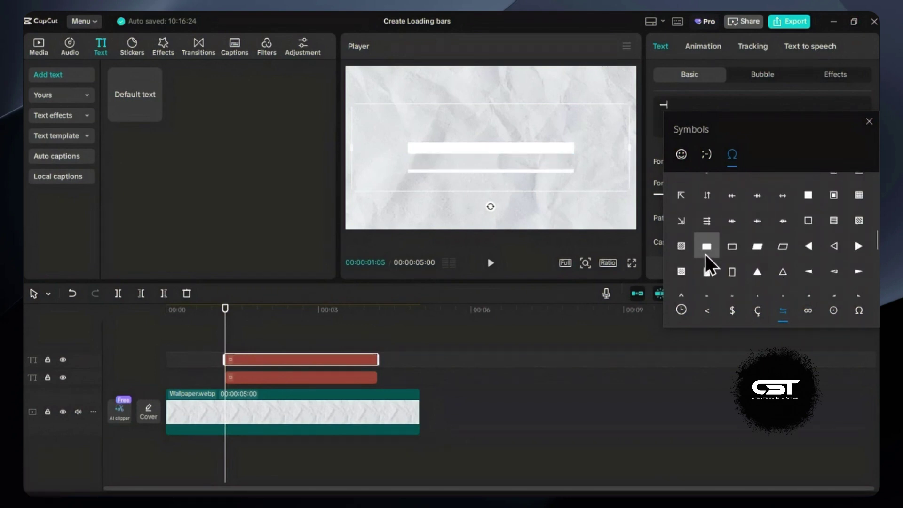
With Uniform scale off, set the solid bar to about 257% width and 40% height
{"action": "left_click", "coordinate": [876, 126]}
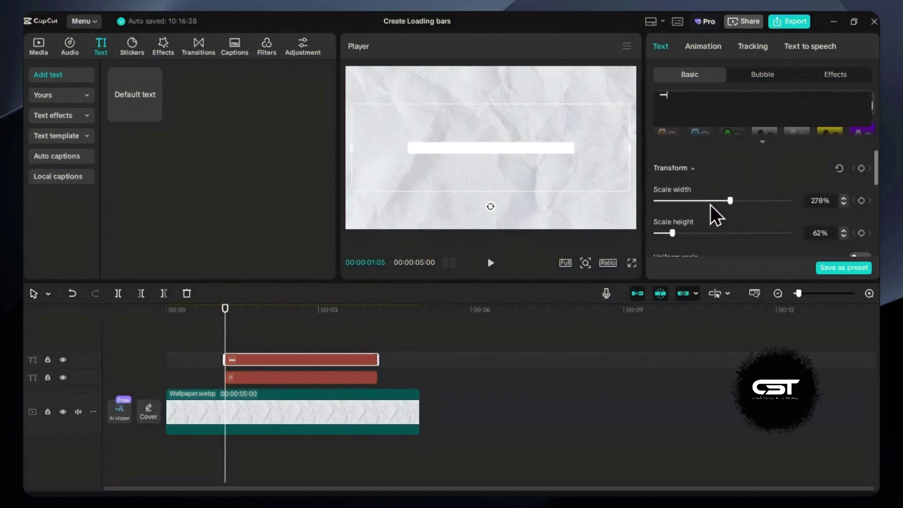
{"action": "left_click", "coordinate": [677, 233]}
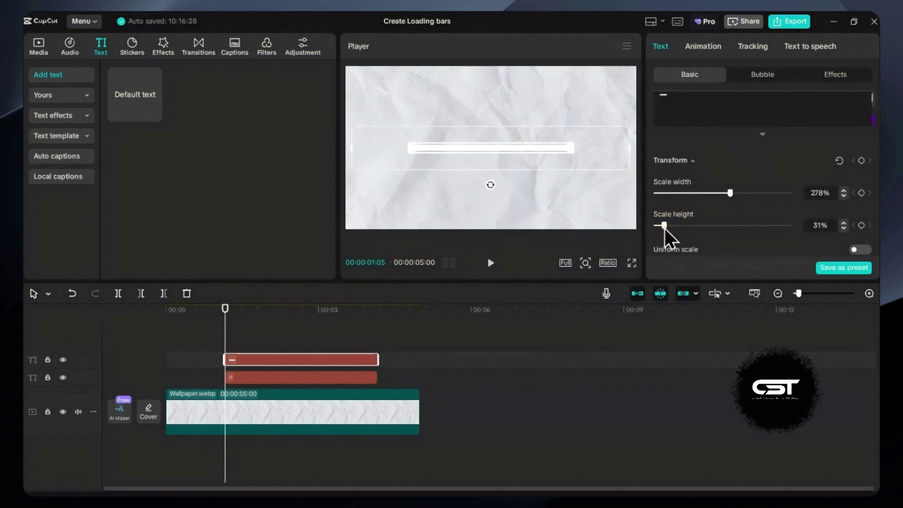
{"action": "left_click_drag", "start_coordinate": [733, 198], "coordinate": [726, 204]}
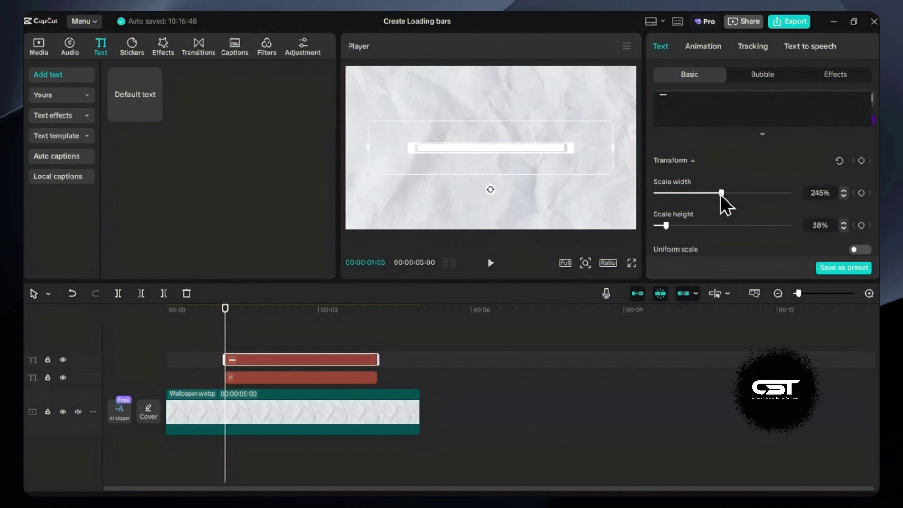
{"action": "left_click", "coordinate": [672, 231]}
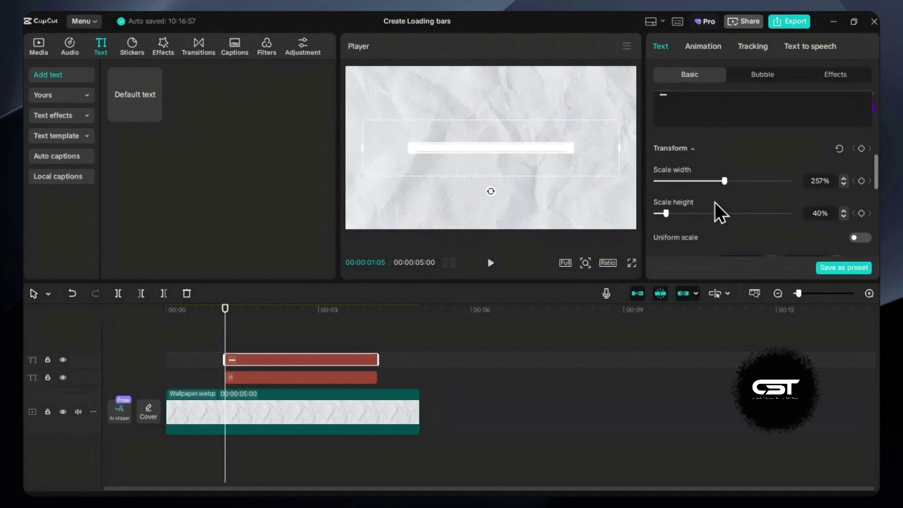
Pick bright green in the colour picker for the inner bar
{"action": "left_click_drag", "start_coordinate": [741, 175], "coordinate": [786, 210]}
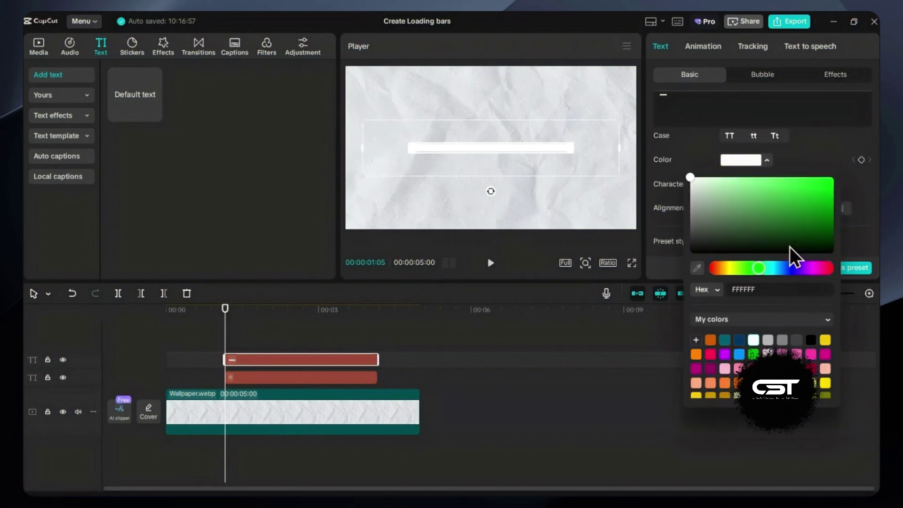
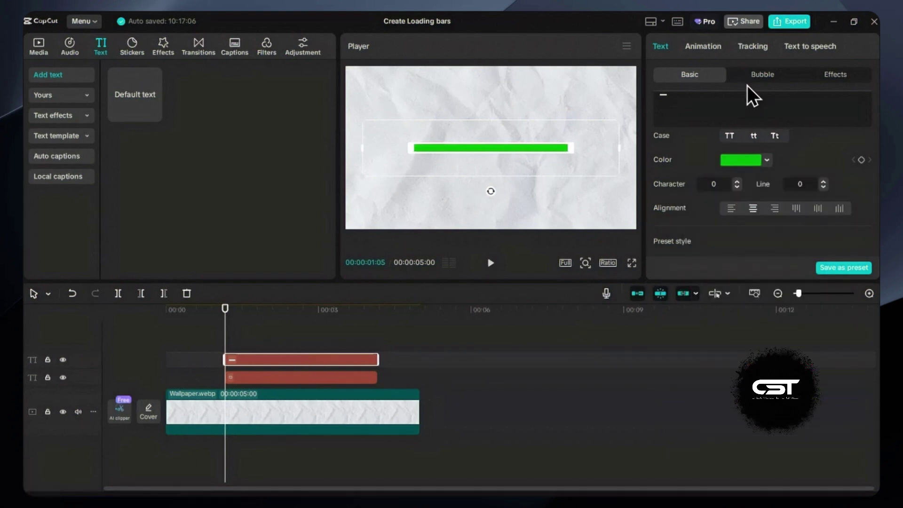
Convert the green bar clip into a compound clip and show its Video properties
{"action": "right_click", "coordinate": [294, 369]}
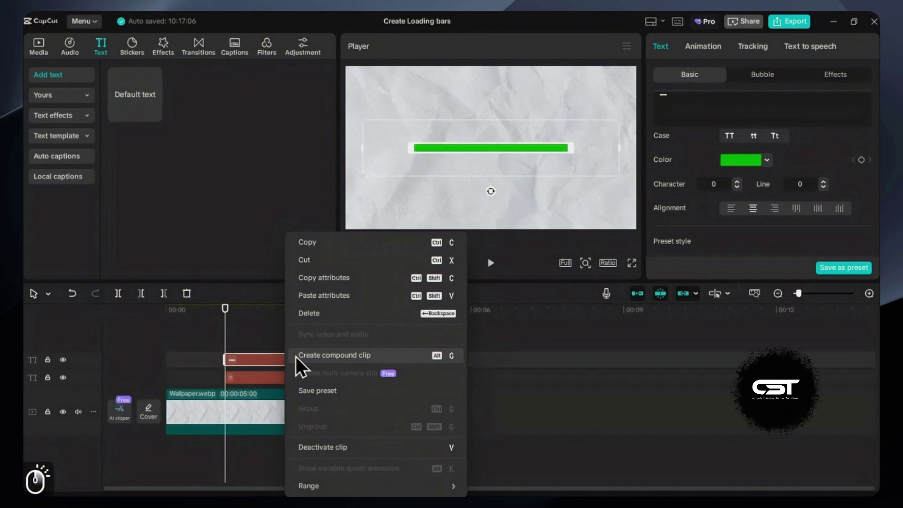
{"action": "left_click", "coordinate": [325, 362]}
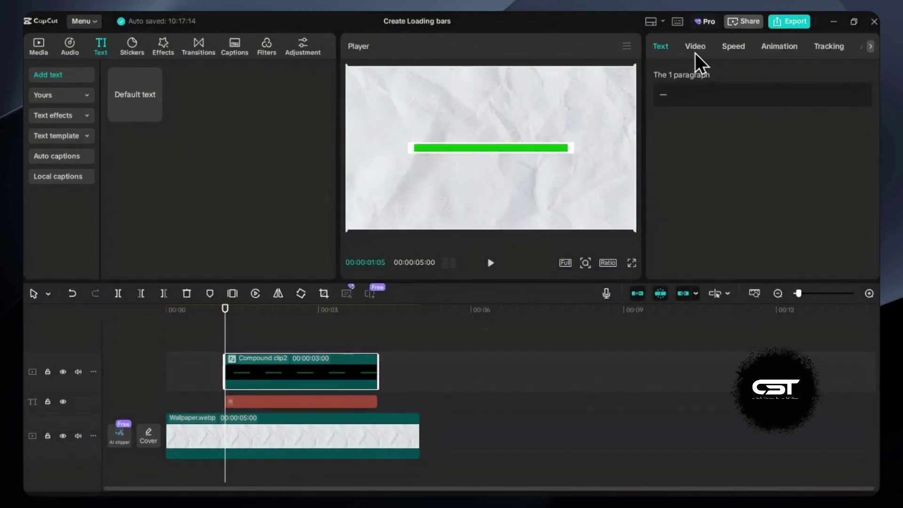
{"action": "left_click", "coordinate": [701, 56]}
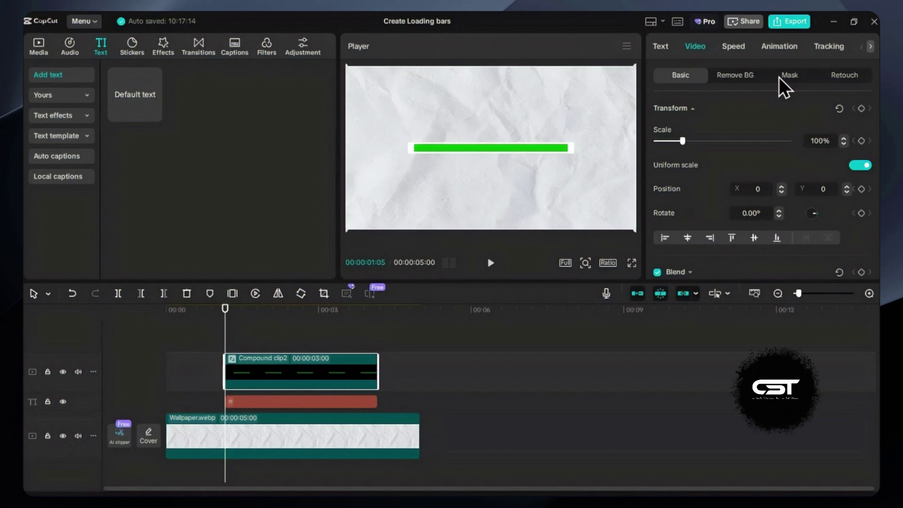
Apply a split mask hiding all but the left end of the green bar
{"action": "left_click", "coordinate": [795, 82]}
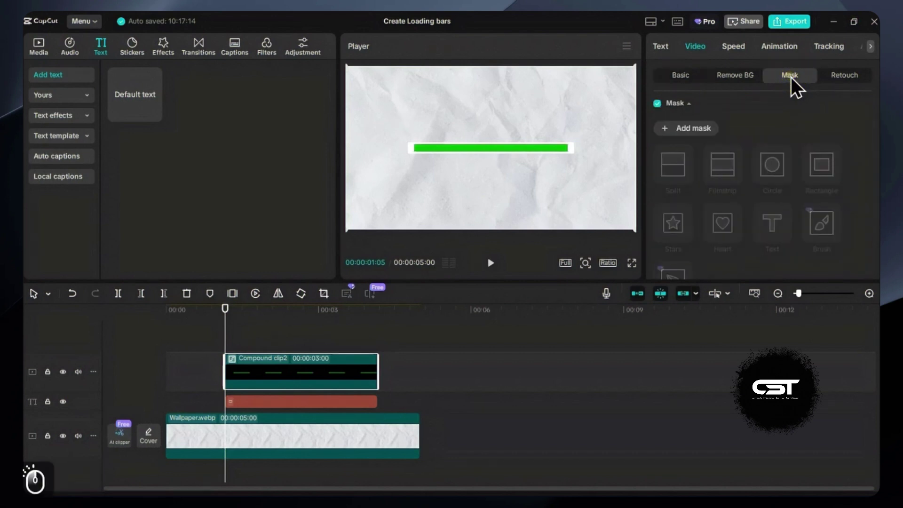
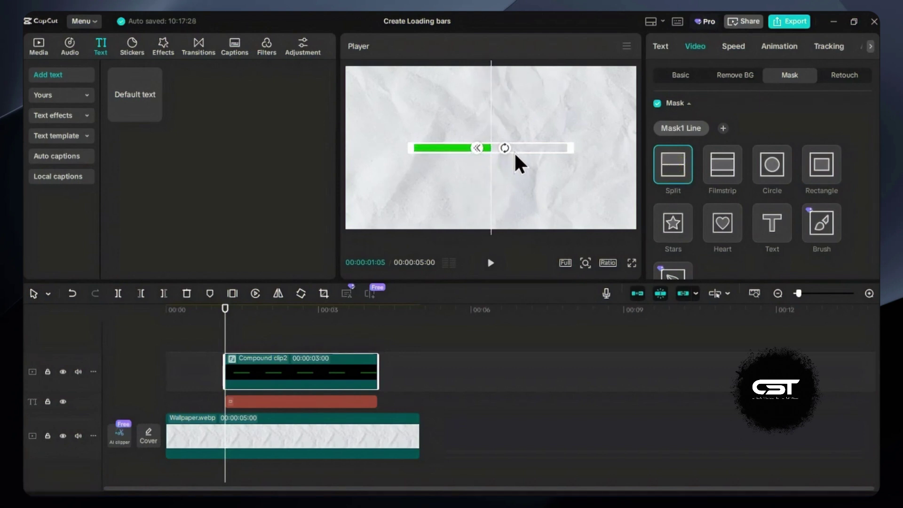
{"action": "left_click", "coordinate": [511, 182]}
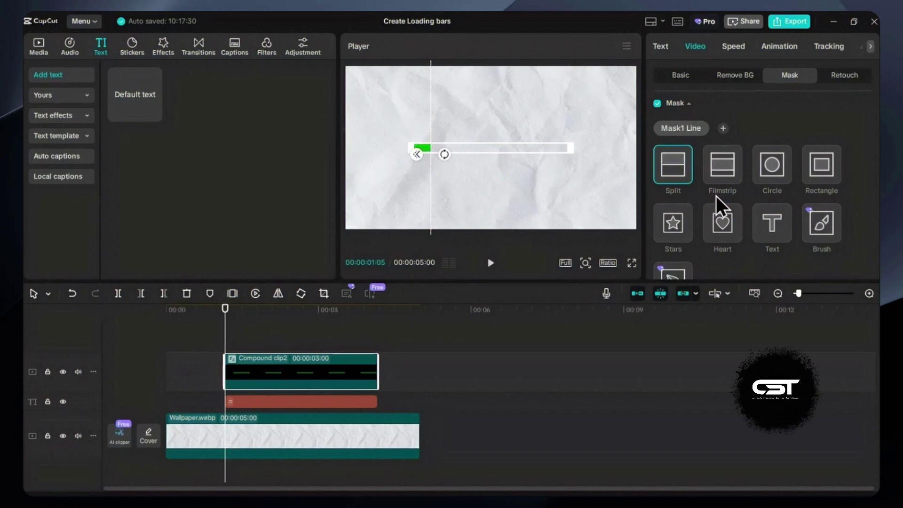
{"action": "left_click", "coordinate": [664, 265]}
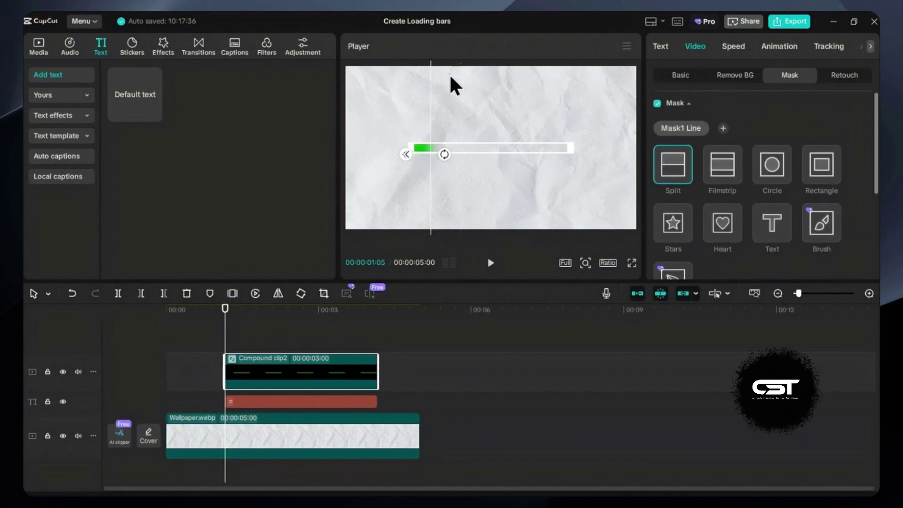
Keyframe the mask position from the start to X 507, Y 0 at about 2s
{"action": "left_click", "coordinate": [448, 140]}
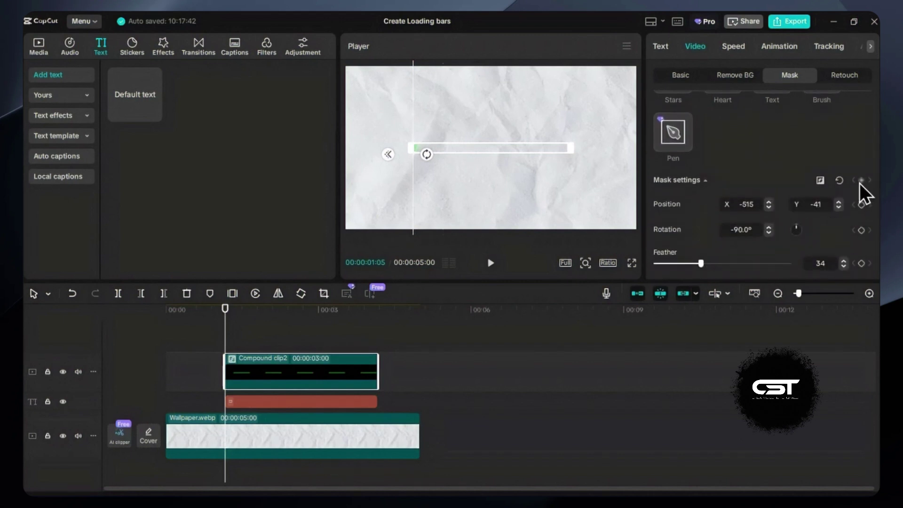
{"action": "left_click", "coordinate": [866, 192]}
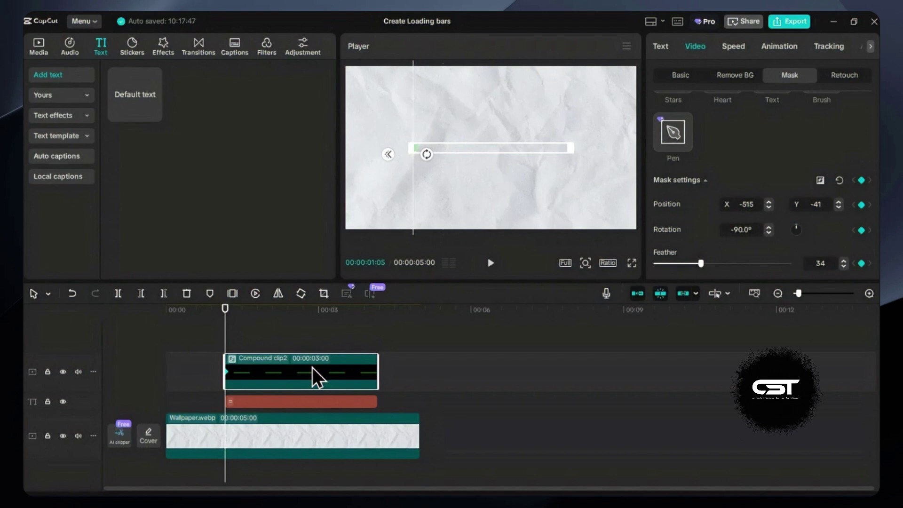
{"action": "left_click", "coordinate": [305, 323]}
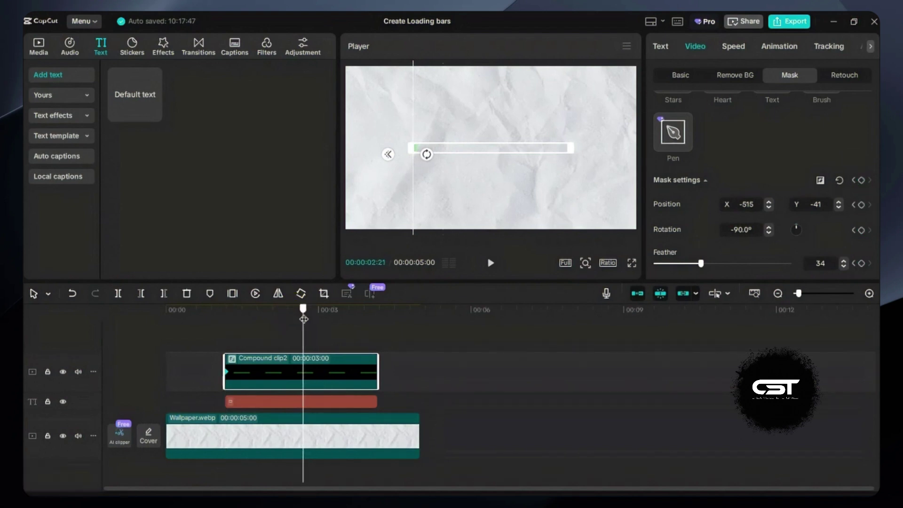
{"action": "left_click", "coordinate": [430, 187]}
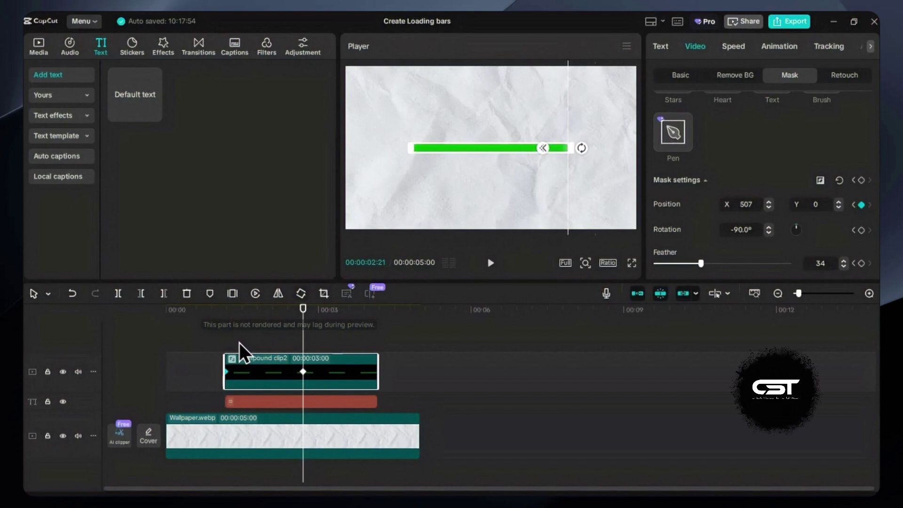
{"action": "left_click", "coordinate": [225, 357]}
Play back the green fill sweep a couple of times, then select the compound clip
{"action": "key", "text": "space"}
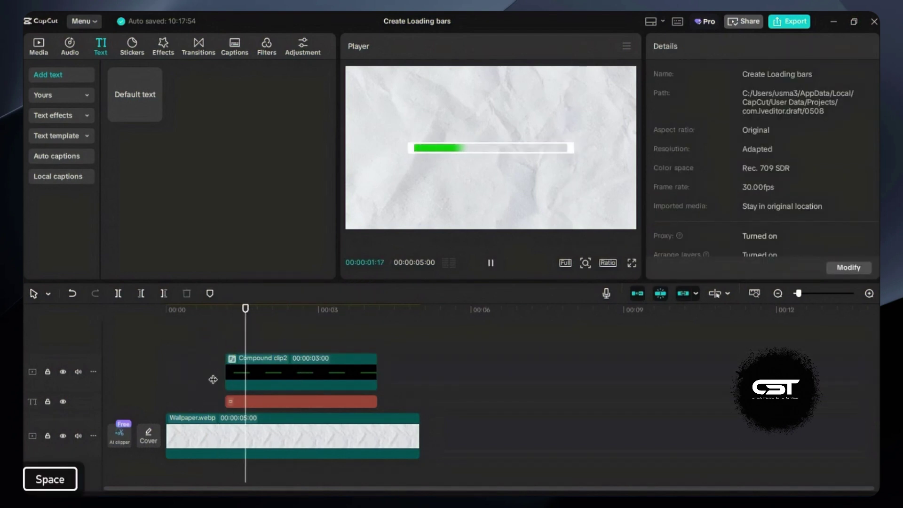
{"action": "key", "text": "space"}
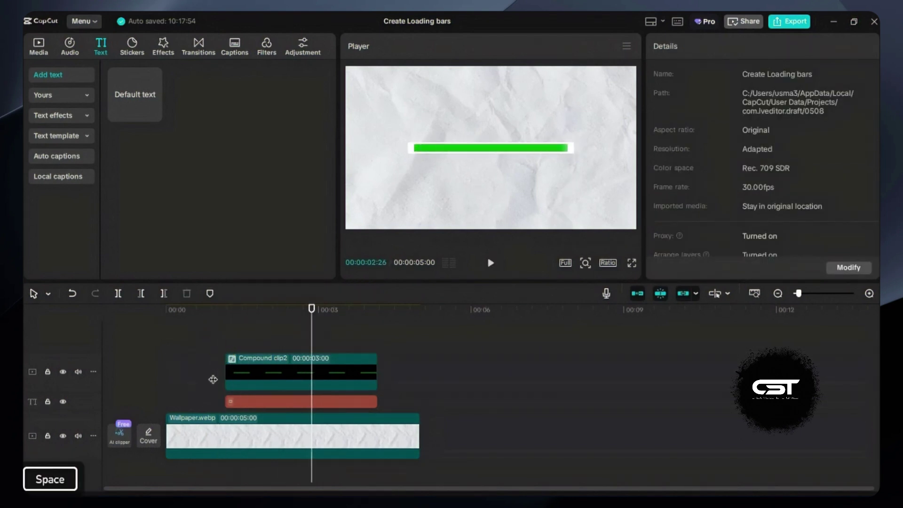
{"action": "left_click", "coordinate": [303, 373]}
{"action": "left_click", "coordinate": [307, 378]}
{"action": "left_click", "coordinate": [220, 354]}
{"action": "key", "text": "space"}
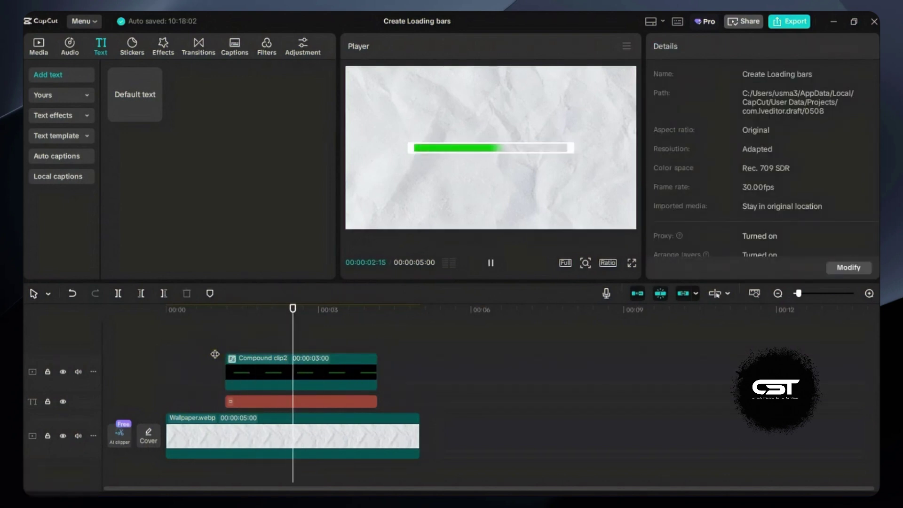
{"action": "key", "text": "space"}
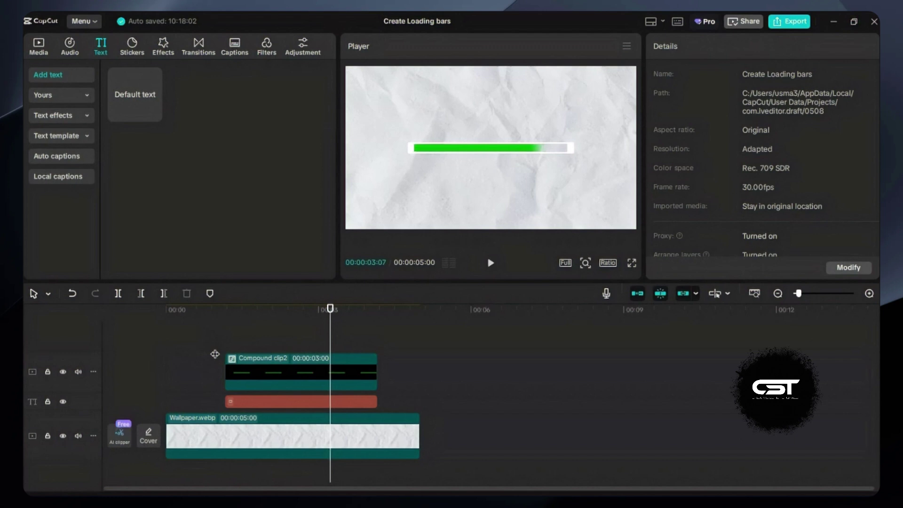
{"action": "left_click", "coordinate": [305, 384]}
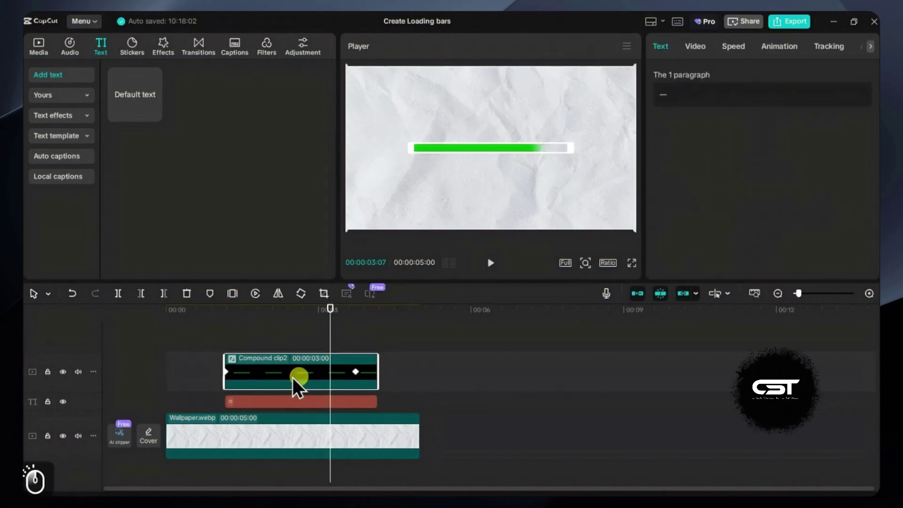
Inside the compound clip, recolour the bar fill red and preview the red sweep
{"action": "left_click", "coordinate": [274, 377]}
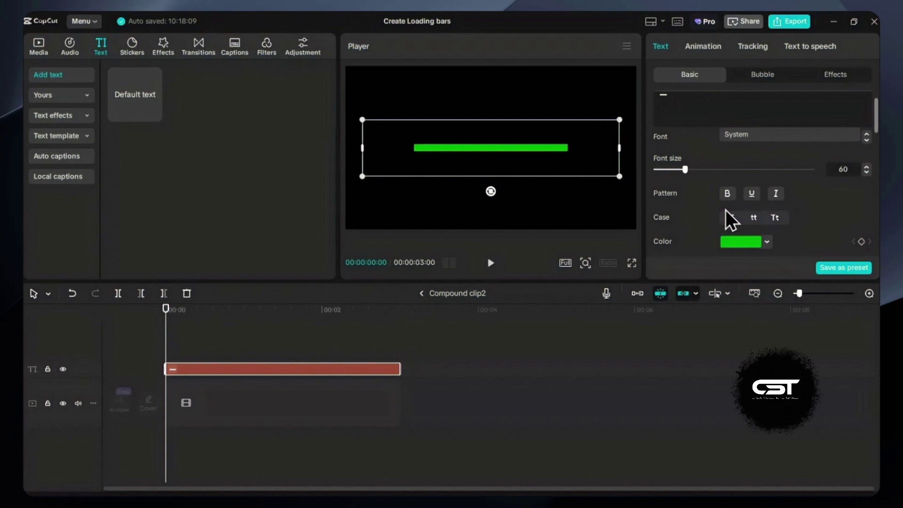
{"action": "left_click", "coordinate": [746, 190]}
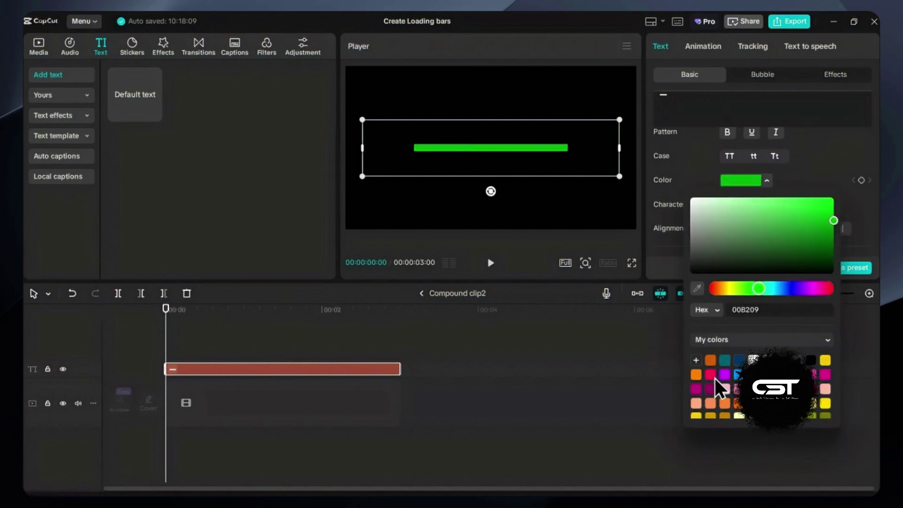
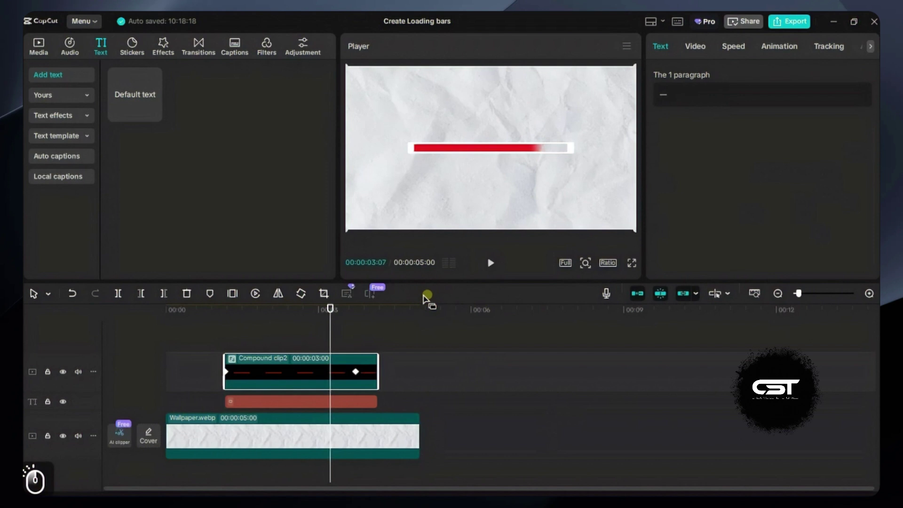
{"action": "left_click", "coordinate": [215, 386]}
{"action": "key", "text": "space"}
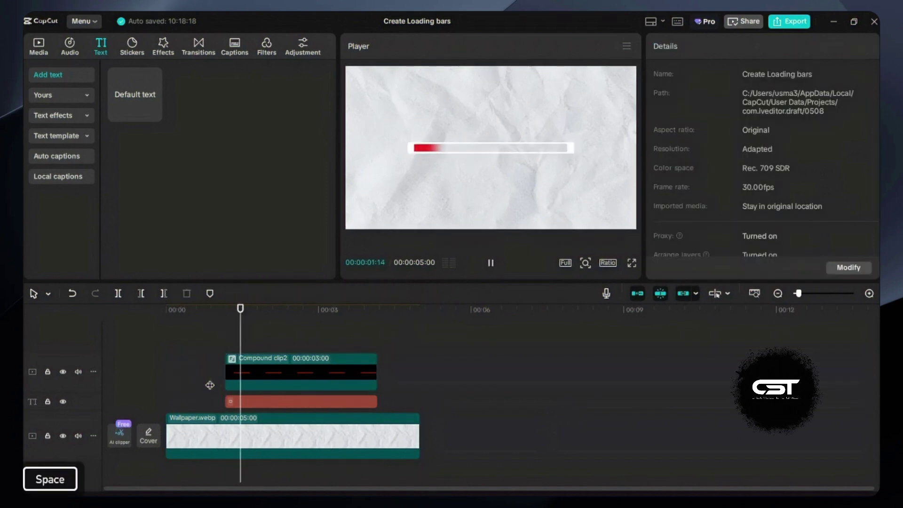
Save the selected loading bar clips as a preset in My presets
{"action": "key", "text": "space"}
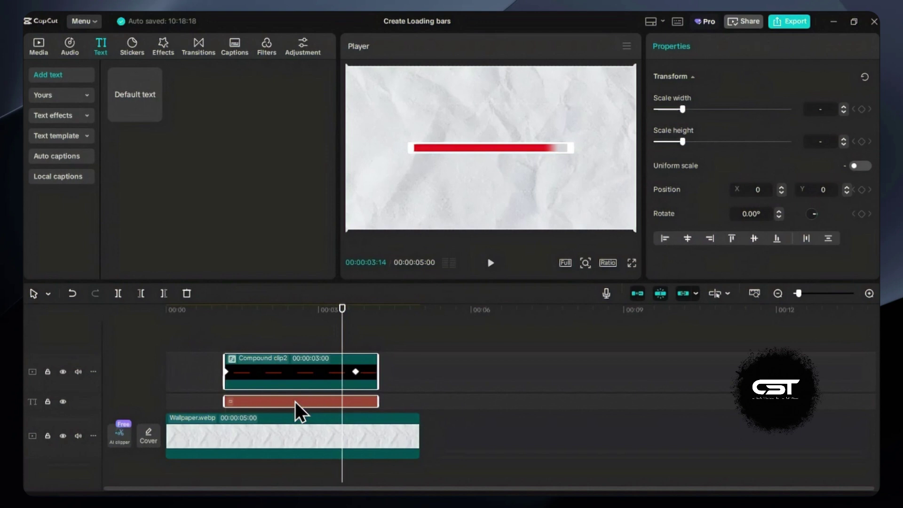
{"action": "right_click", "coordinate": [302, 411]}
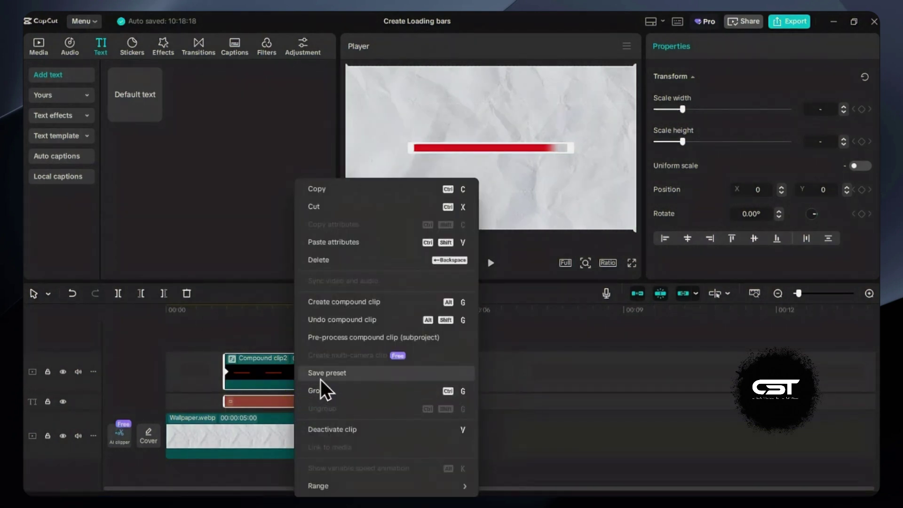
{"action": "left_click", "coordinate": [327, 387]}
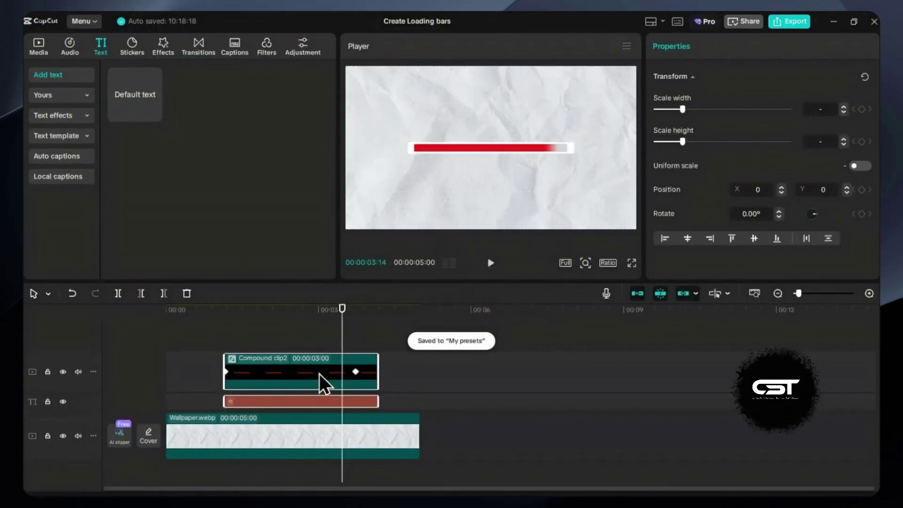
Bring up My presets in the media library and extend Wallpaper.webp to about 11 seconds
{"action": "left_click_drag", "start_coordinate": [308, 339], "coordinate": [49, 58]}
{"action": "left_click_drag", "start_coordinate": [46, 53], "coordinate": [57, 99]}
{"action": "left_click_drag", "start_coordinate": [64, 144], "coordinate": [276, 184]}
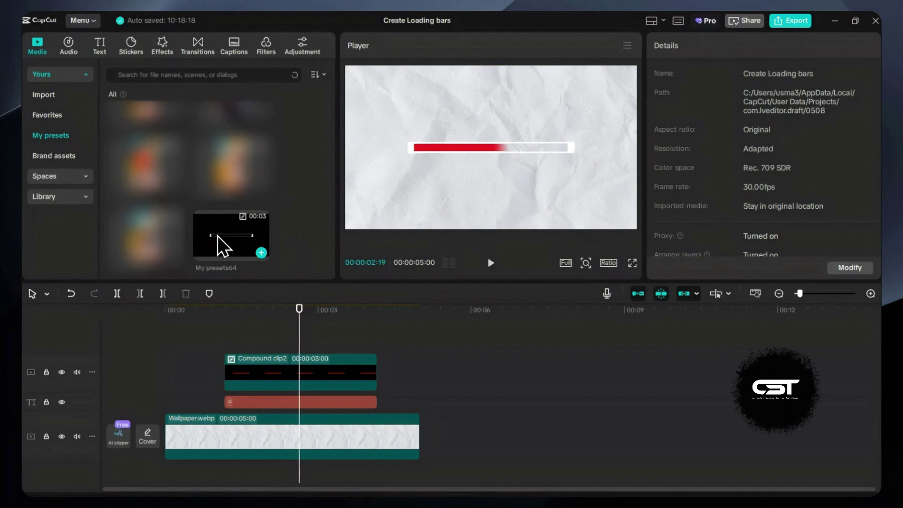
{"action": "left_click_drag", "start_coordinate": [419, 427], "coordinate": [292, 343]}
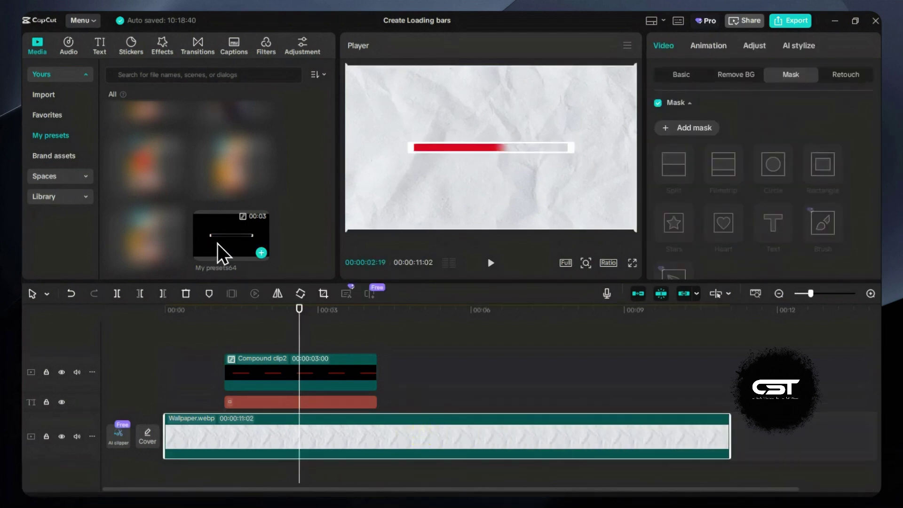
Drop the saved loading-bar preset after the original bar and preview playback
{"action": "left_click_drag", "start_coordinate": [224, 252], "coordinate": [482, 398]}
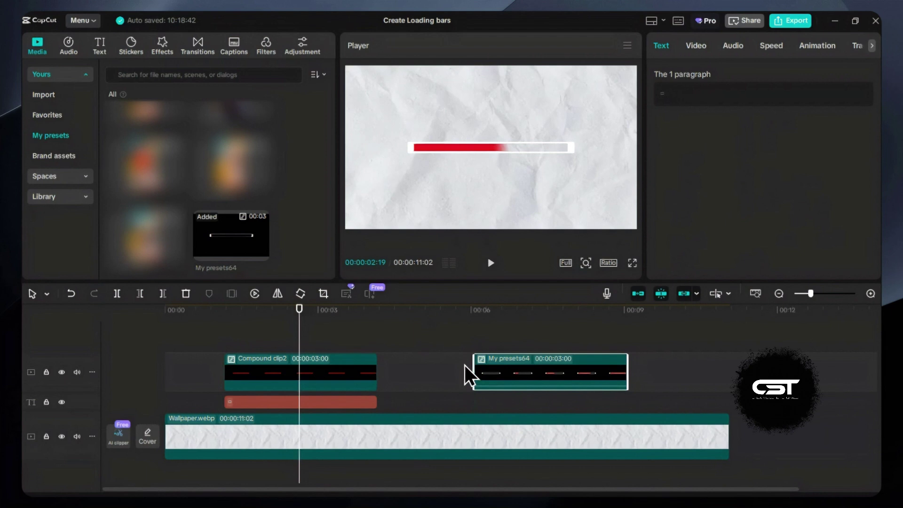
{"action": "left_click", "coordinate": [472, 374]}
{"action": "key", "text": "space"}
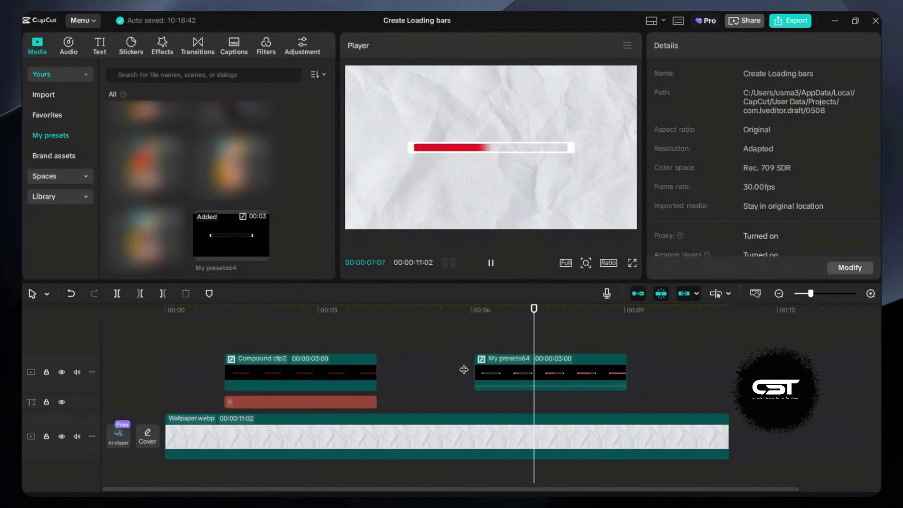
{"action": "key", "text": "space"}
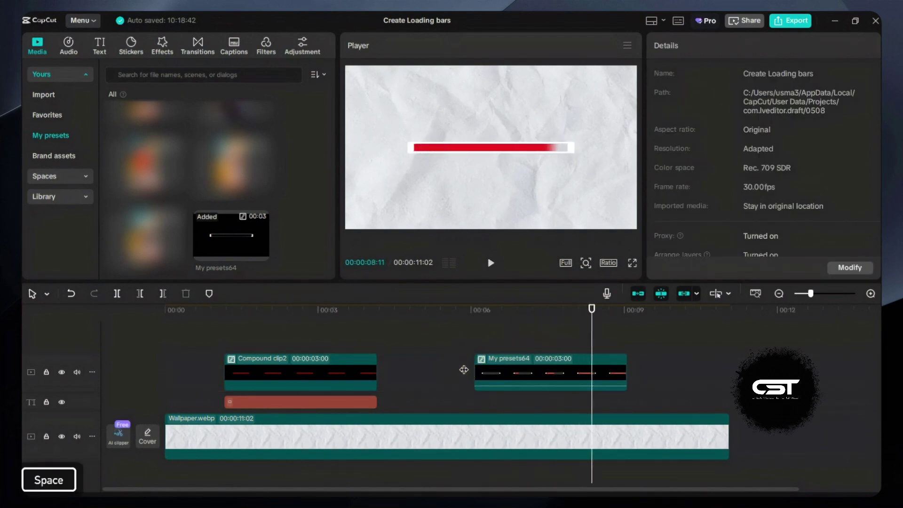